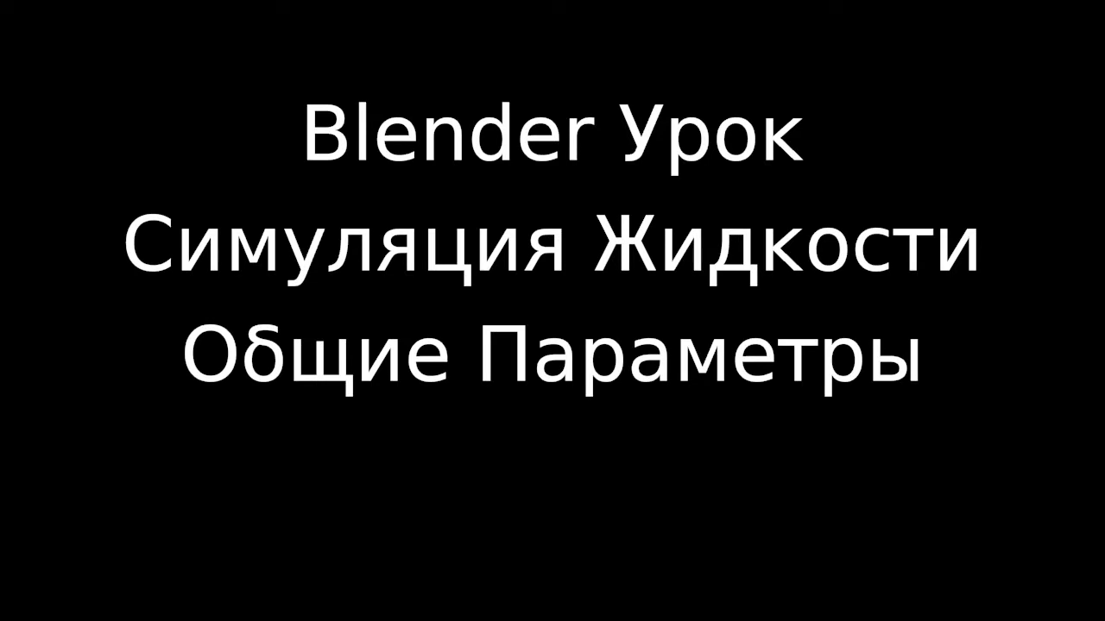
# Step: Start from the scene with Suzanne inside the domain cube as a Fluid with Volume initialization
pyautogui.press('a')
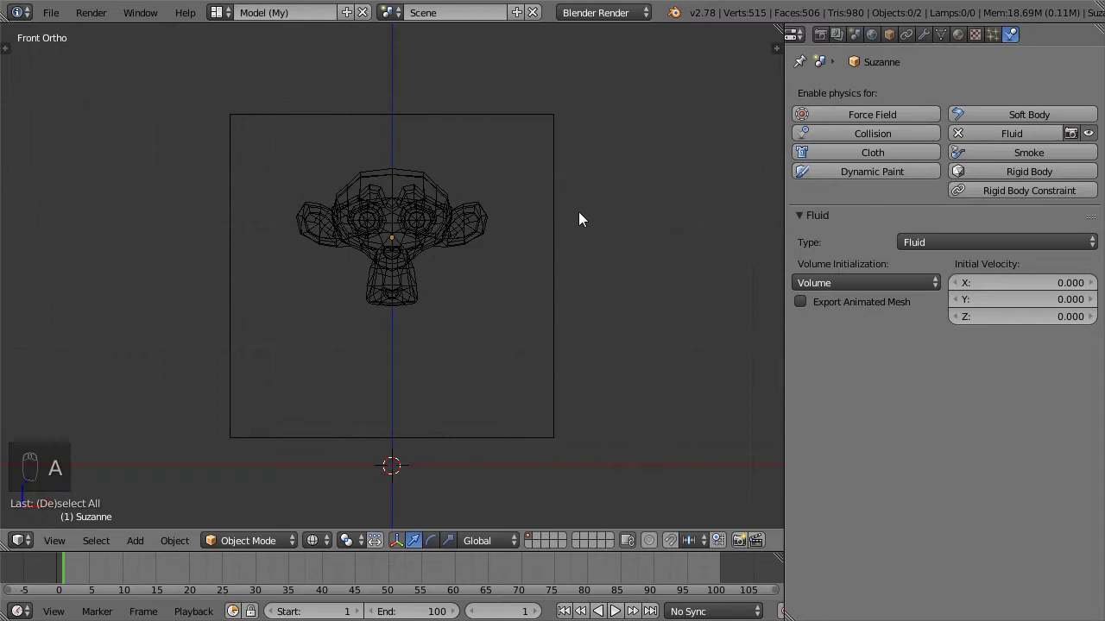
# Step: Orbit around the domain box, then zoom in on Suzanne from the front view (Numpad 1)
pyautogui.moveTo(581, 215); pyautogui.dragTo(493, 217)
pyautogui.moveTo(493, 216); pyautogui.dragTo(942, 189)
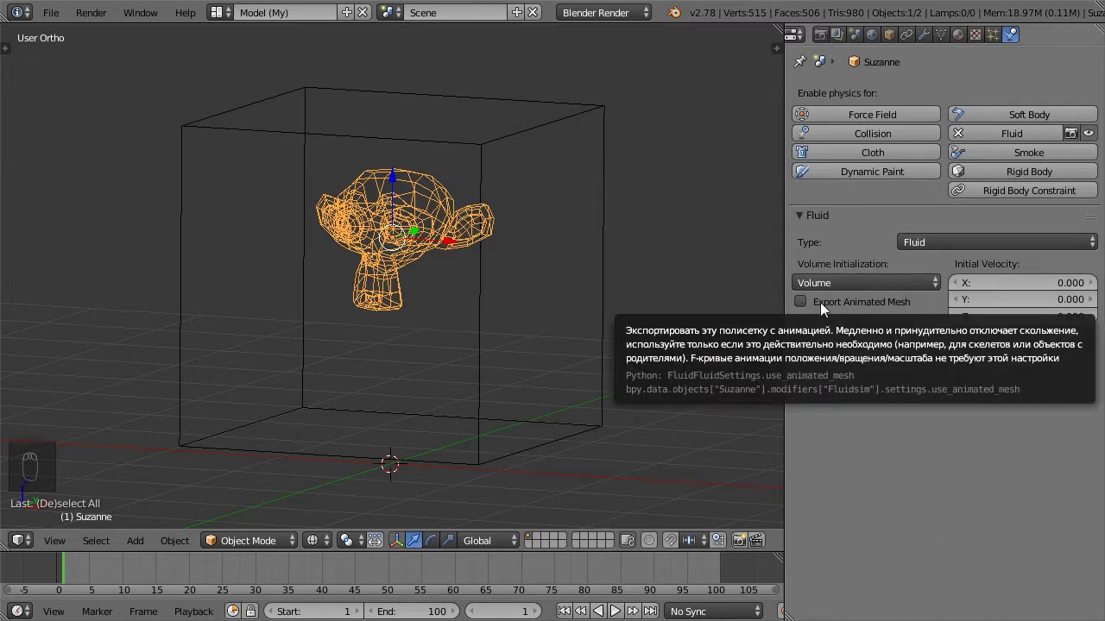
pyautogui.moveTo(942, 170); pyautogui.dragTo(518, 329)
pyautogui.press('KP_4')
pyautogui.press('KP_1')
pyautogui.press('KP_1')
pyautogui.press('KP_Decimal')
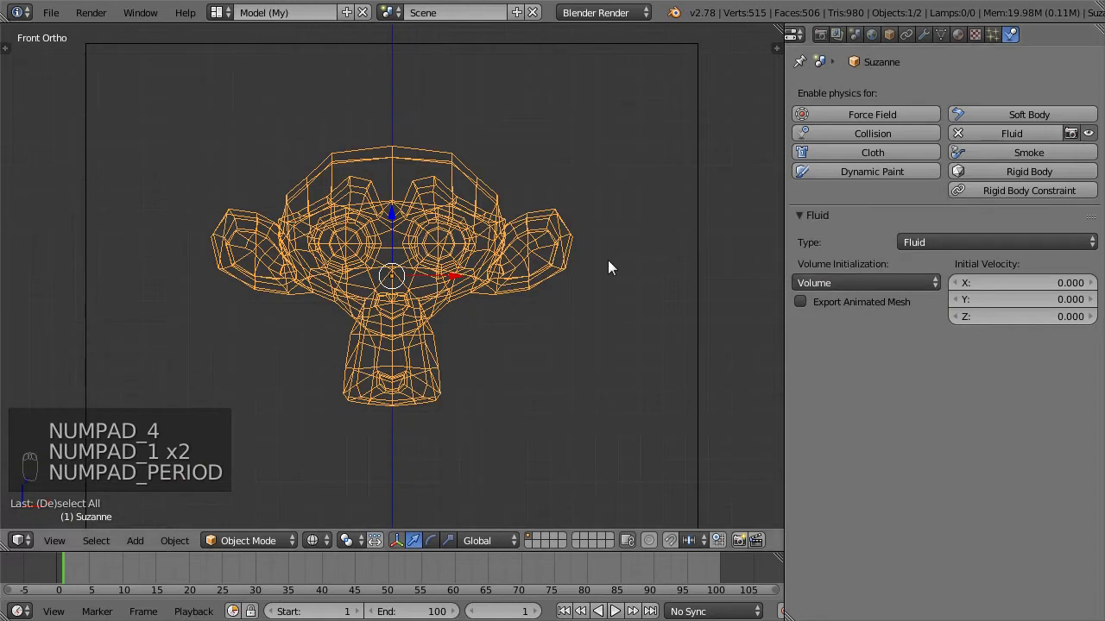
# Step: Select the Cube domain and bake the fluid so it becomes a Suzanne-shaped blob
pyautogui.moveTo(944, 189); pyautogui.dragTo(683, 316)
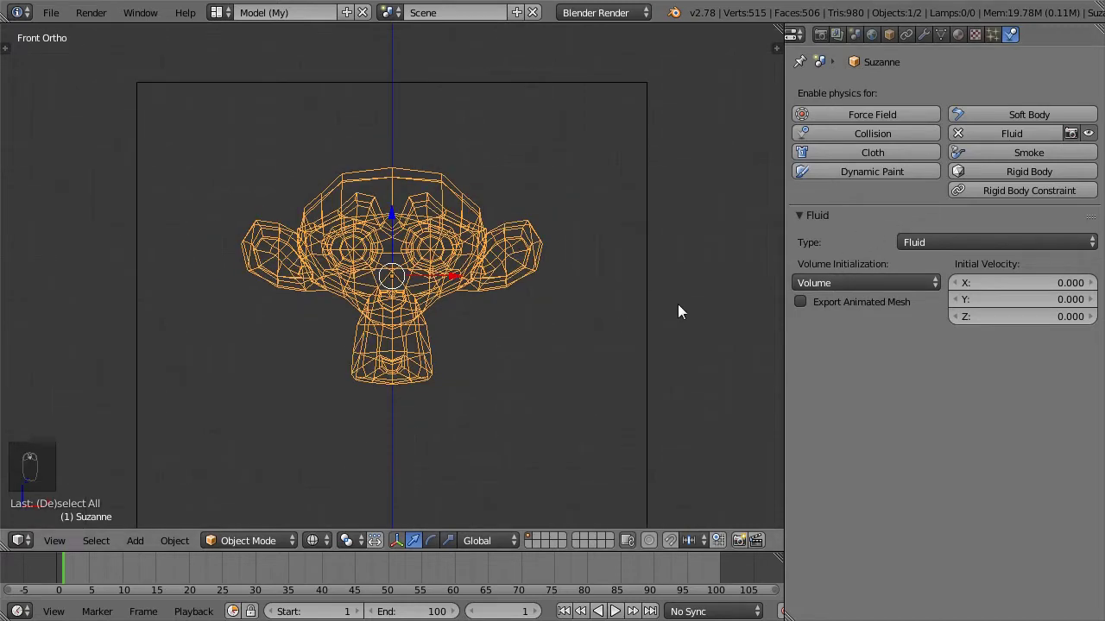
pyautogui.moveTo(653, 302); pyautogui.dragTo(894, 270)
pyautogui.moveTo(599, 362); pyautogui.dragTo(630, 289)
pyautogui.moveTo(630, 289); pyautogui.dragTo(894, 270)
pyautogui.moveTo(894, 270); pyautogui.dragTo(556, 258)
pyautogui.moveTo(575, 183); pyautogui.dragTo(526, 216)
pyautogui.moveTo(493, 303); pyautogui.dragTo(506, 267)
# Step: Inspect the baked fluid from the front in local view with solid shading
pyautogui.press('z')
pyautogui.press('z')
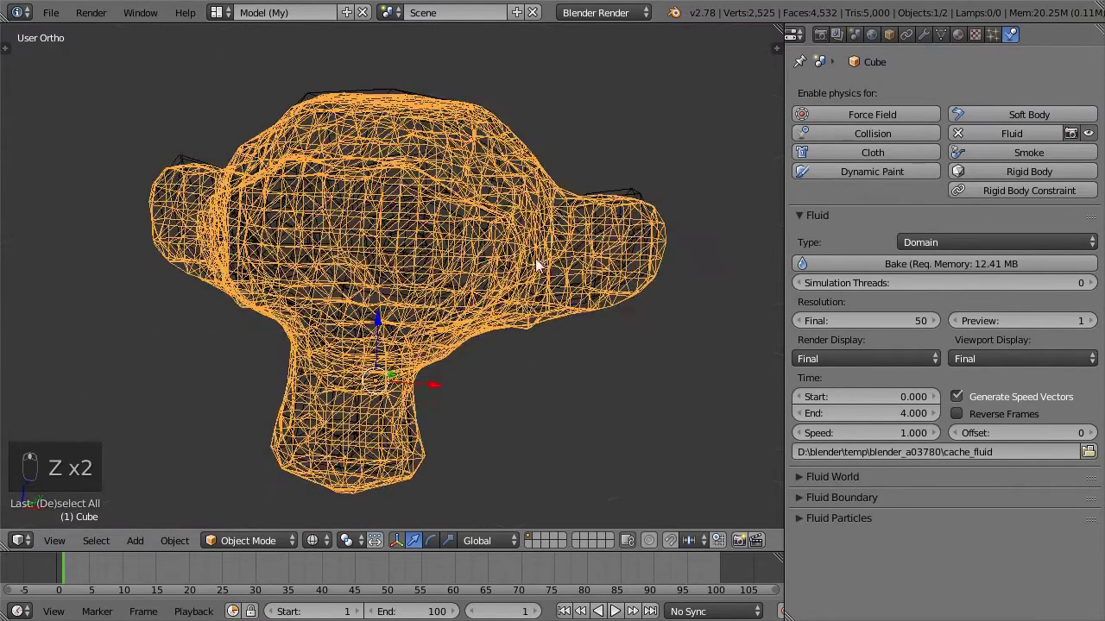
pyautogui.press('KP_1')
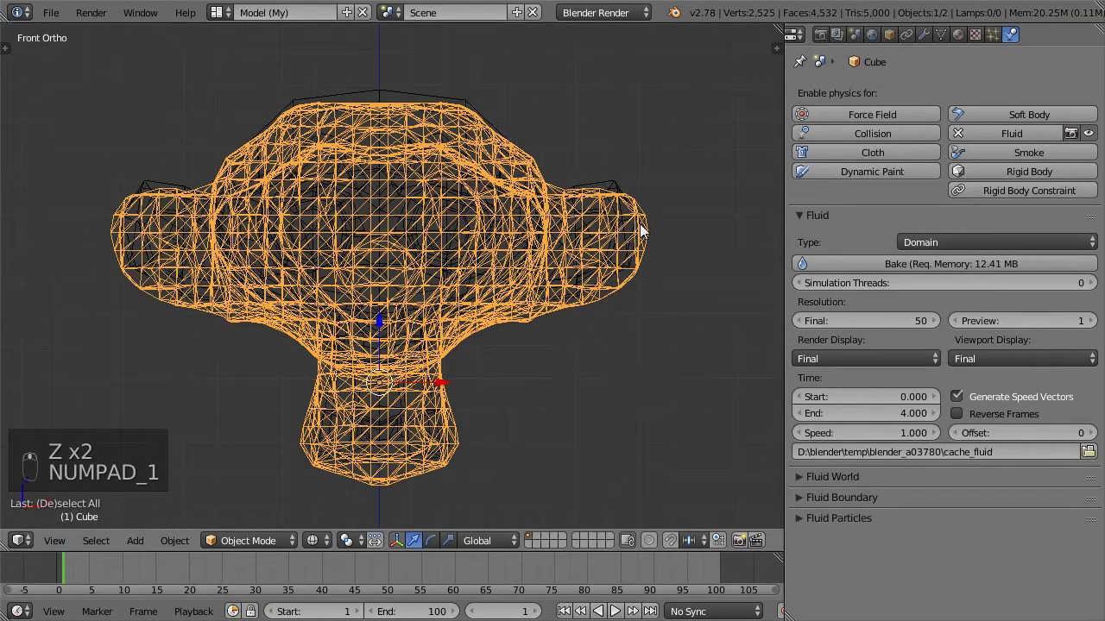
pyautogui.press('KP_Divide')
pyautogui.press('z')
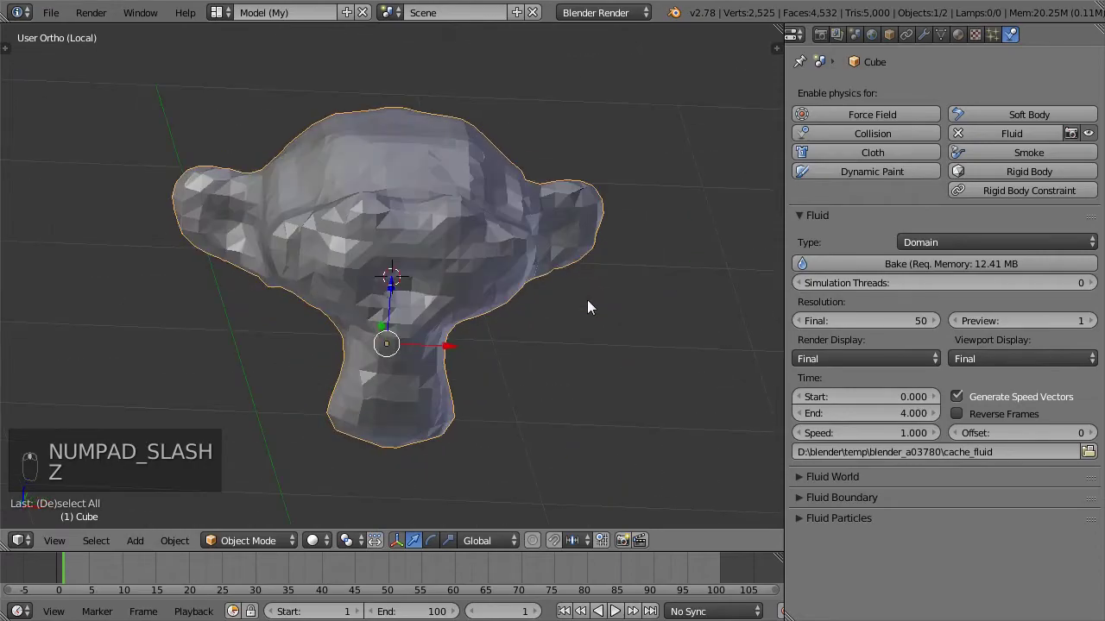
pyautogui.press('KP_Divide')
pyautogui.press('KP_3')
pyautogui.press('z')
# Step: Select Suzanne and change her fluid Volume Initialization from Volume to Shell
pyautogui.moveTo(492, 245); pyautogui.dragTo(409, 309)
pyautogui.moveTo(409, 310); pyautogui.dragTo(498, 354)
# Step: Select the Cube domain and rebake so the fluid forms a thin shell around Suzanne
pyautogui.press('KP_1')
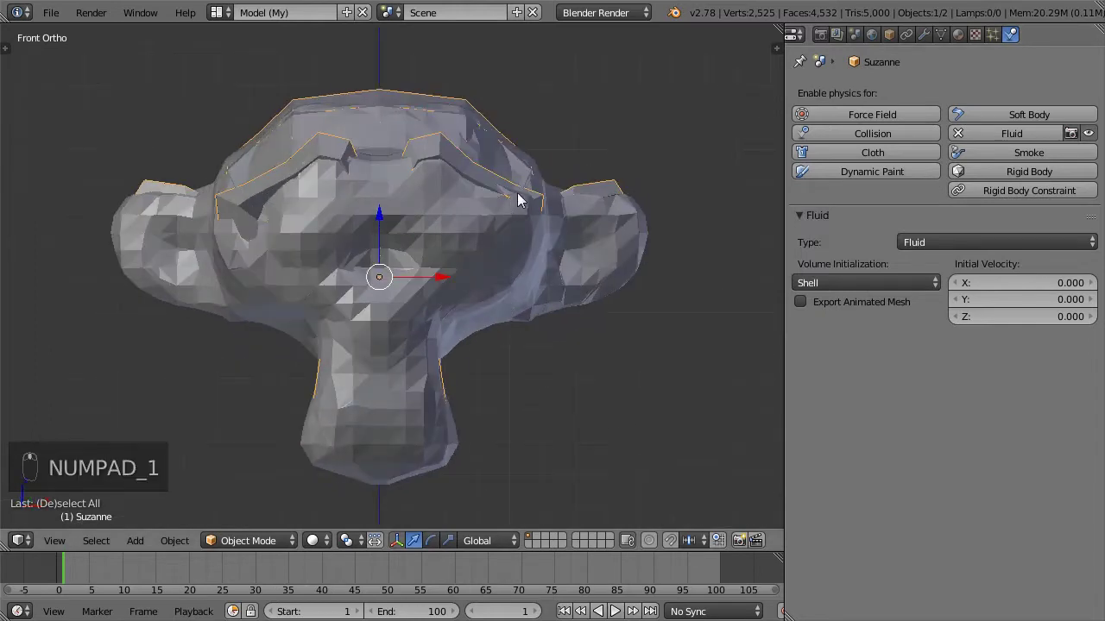
pyautogui.moveTo(494, 149); pyautogui.dragTo(632, 249)
pyautogui.moveTo(632, 248); pyautogui.dragTo(611, 246)
pyautogui.moveTo(872, 265); pyautogui.dragTo(855, 55)
pyautogui.moveTo(875, 17); pyautogui.dragTo(594, 285)
pyautogui.moveTo(533, 208); pyautogui.dragTo(478, 243)
# Step: Inspect the hollow shell in local view, moving inside it and showing it as wireframe from the front
pyautogui.press('z')
pyautogui.press('KP_Divide')
pyautogui.press('z')
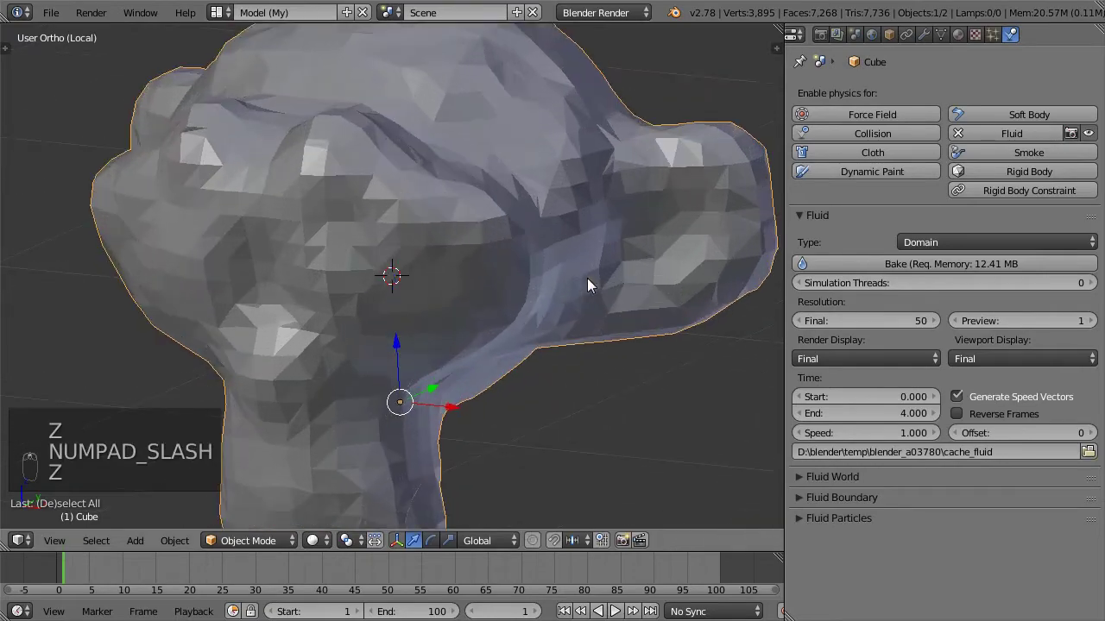
pyautogui.press('KP_5')
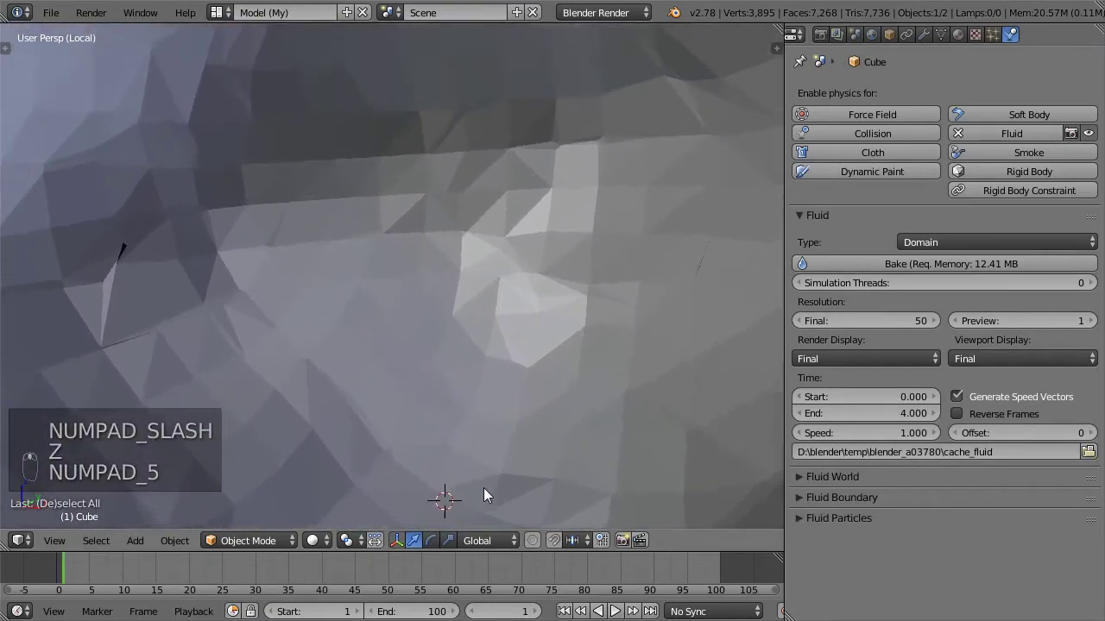
pyautogui.middleClick(434, 335)
pyautogui.moveTo(436, 349); pyautogui.dragTo(553, 341)
pyautogui.middleClick(597, 324)
pyautogui.middleClick(574, 321)
pyautogui.press('z')
pyautogui.moveTo(453, 244); pyautogui.dragTo(493, 240)
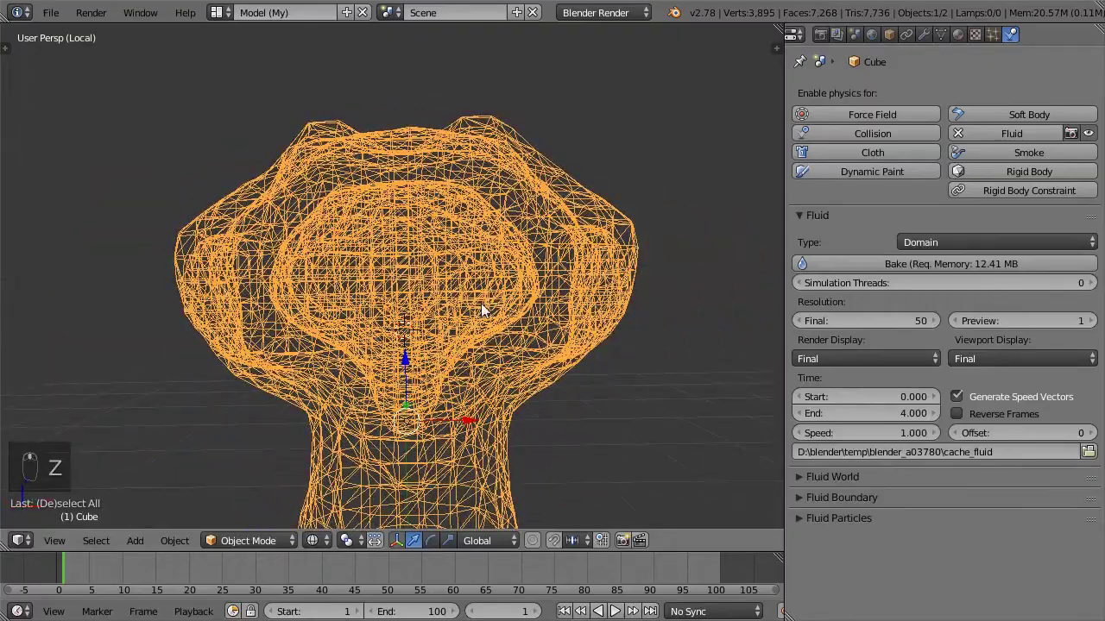
pyautogui.press('KP_5')
pyautogui.press('KP_1')
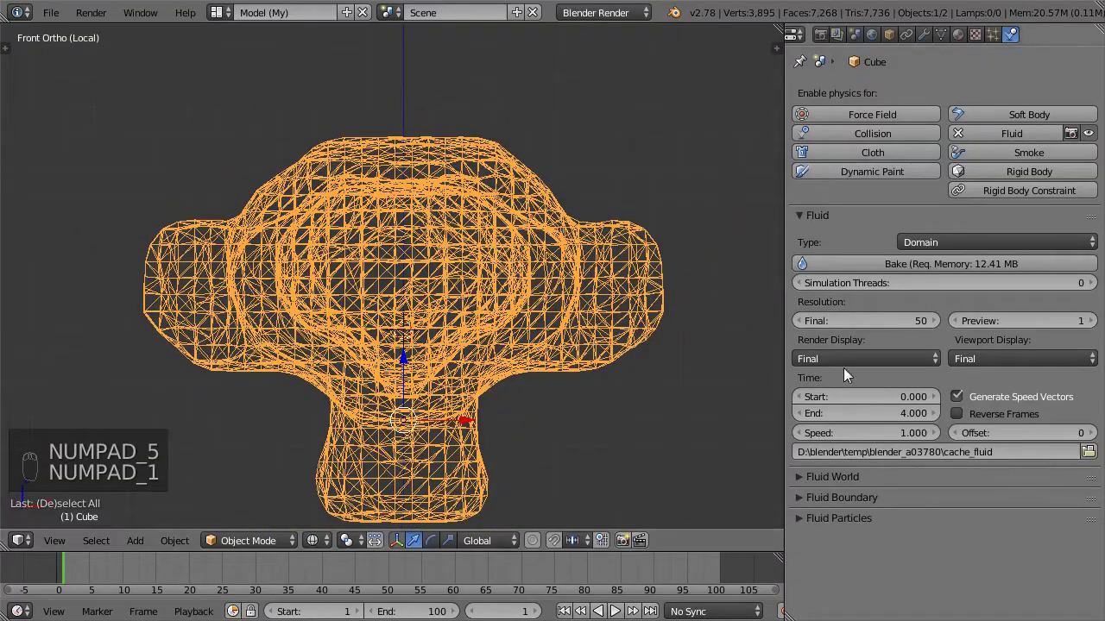
# Step: Set Suzanne's Volume Initialization to Both and rebake the Cube domain, viewed from the front
pyautogui.press('KP_Divide')
pyautogui.moveTo(476, 277); pyautogui.dragTo(393, 318)
pyautogui.moveTo(392, 318); pyautogui.dragTo(625, 327)
pyautogui.press('KP_1')
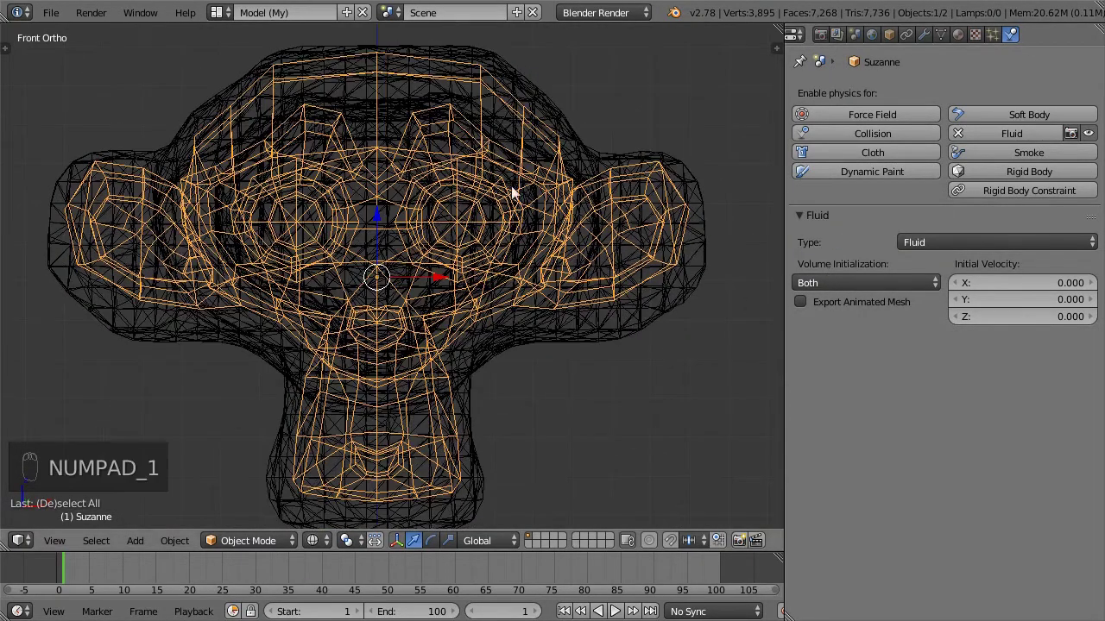
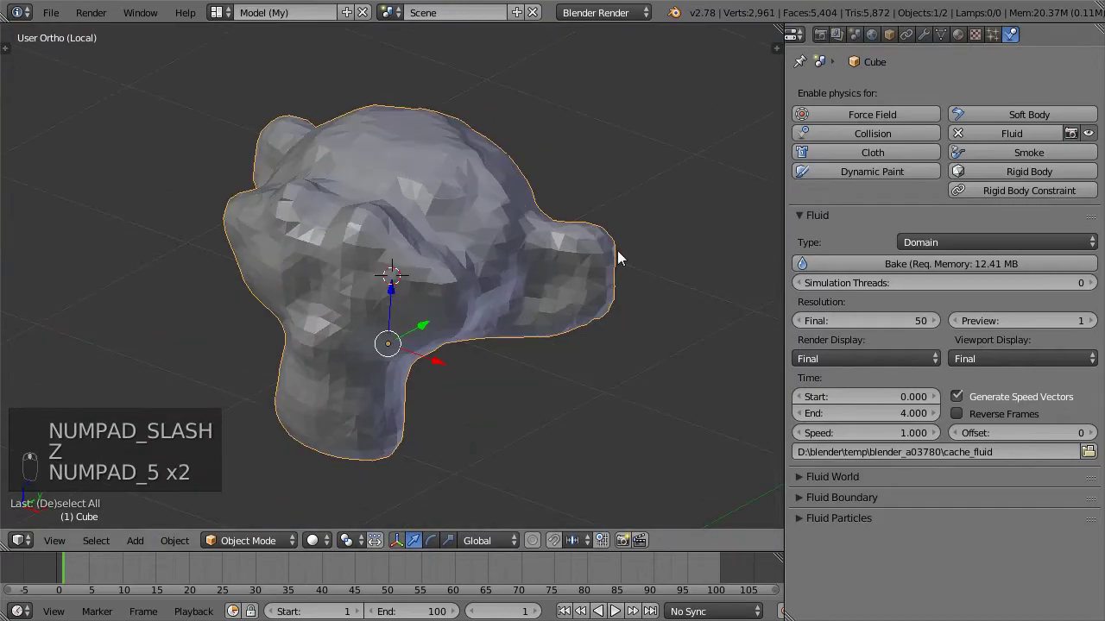
# Step: Select Suzanne, enable Export Animated Mesh and enter Edit Mode on her mesh in local view
pyautogui.press('KP_Divide')
pyautogui.press('KP_1')
pyautogui.rightClick(550, 247)
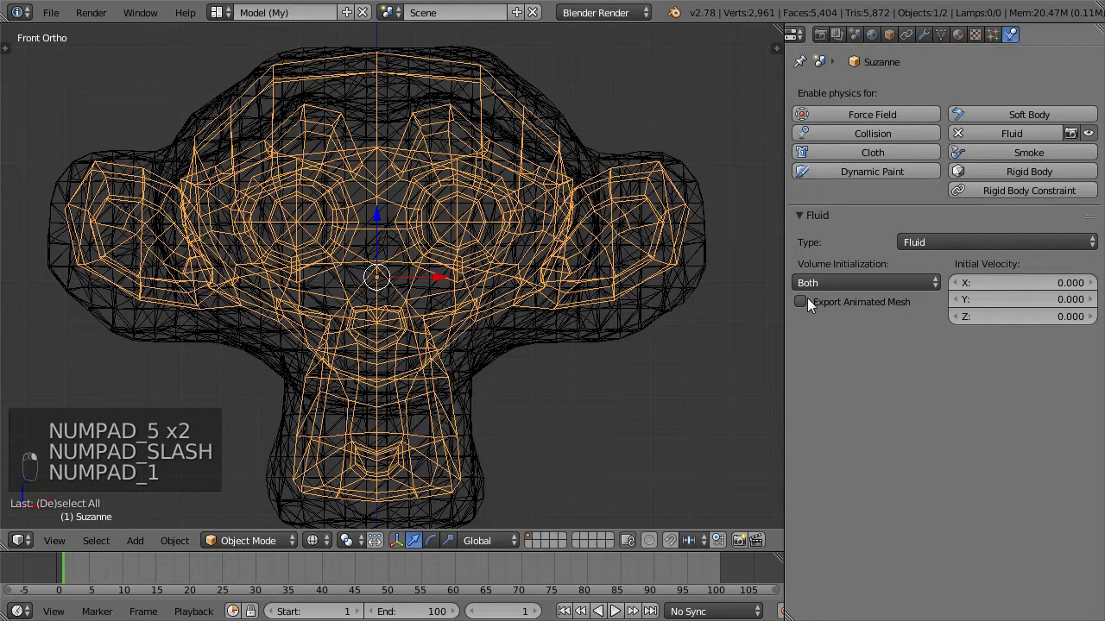
pyautogui.moveTo(651, 295); pyautogui.dragTo(570, 263)
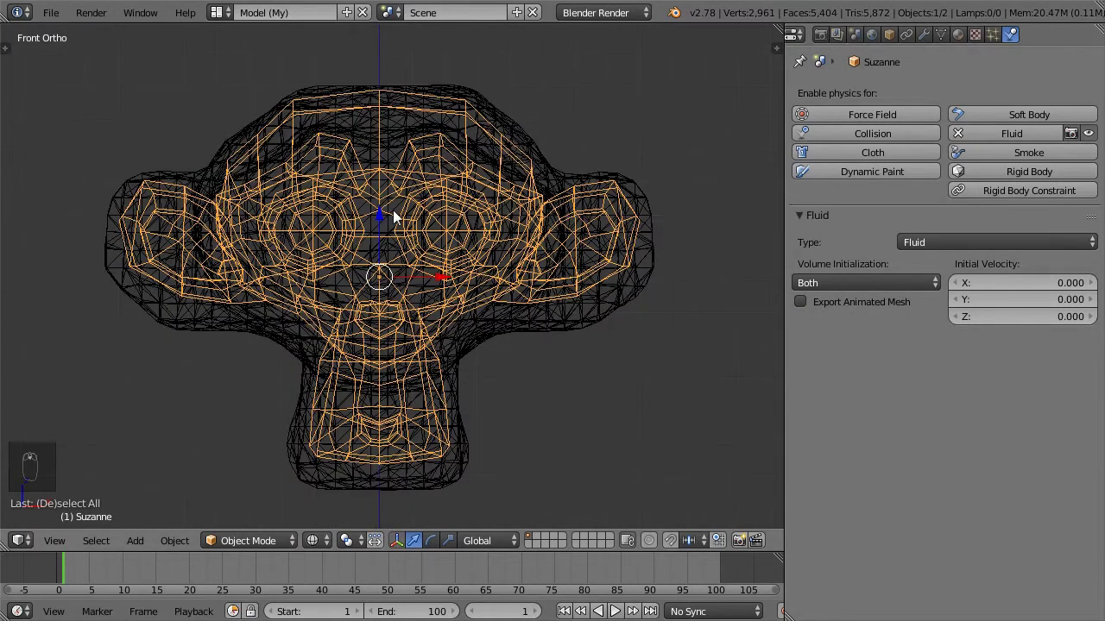
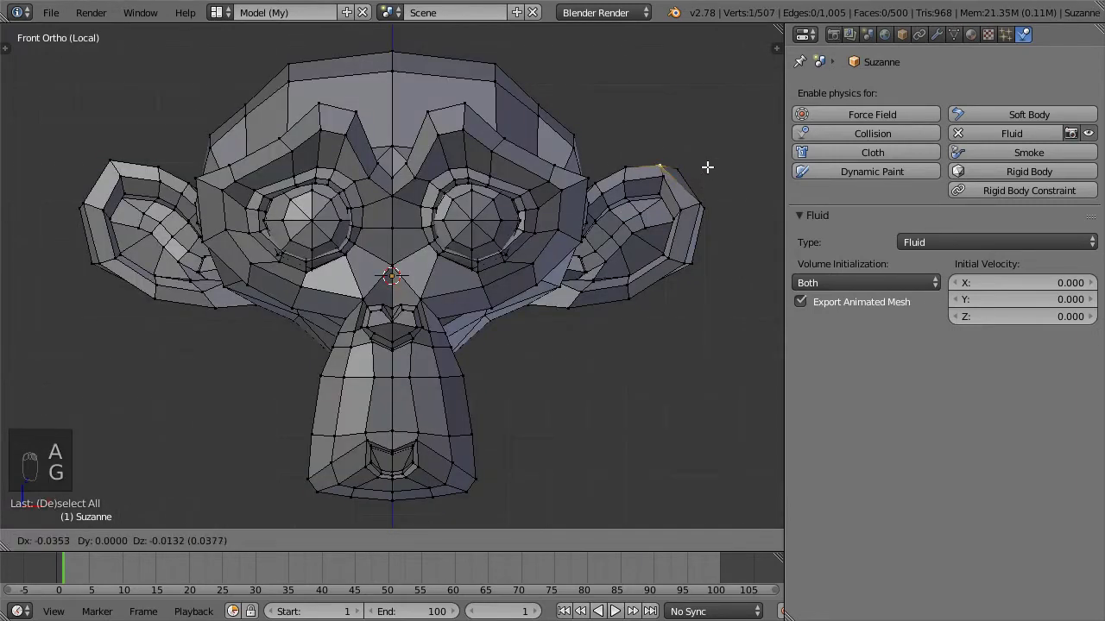
# Step: Leave Edit Mode on Suzanne's mesh, returning to Object Mode
pyautogui.press('a')
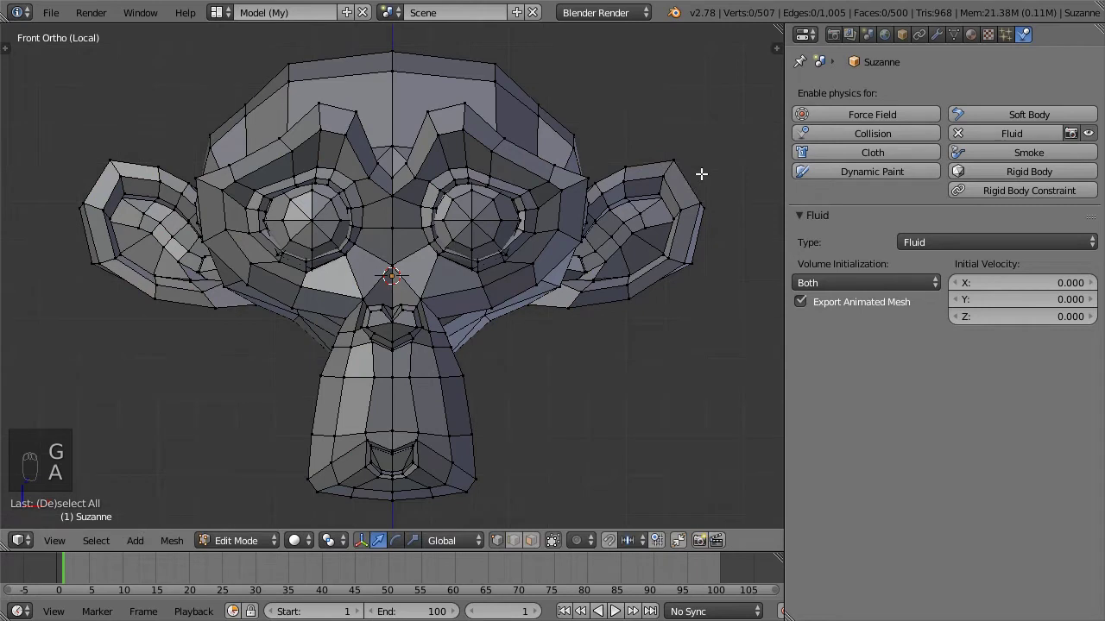
pyautogui.press('Tab')
pyautogui.press('a')
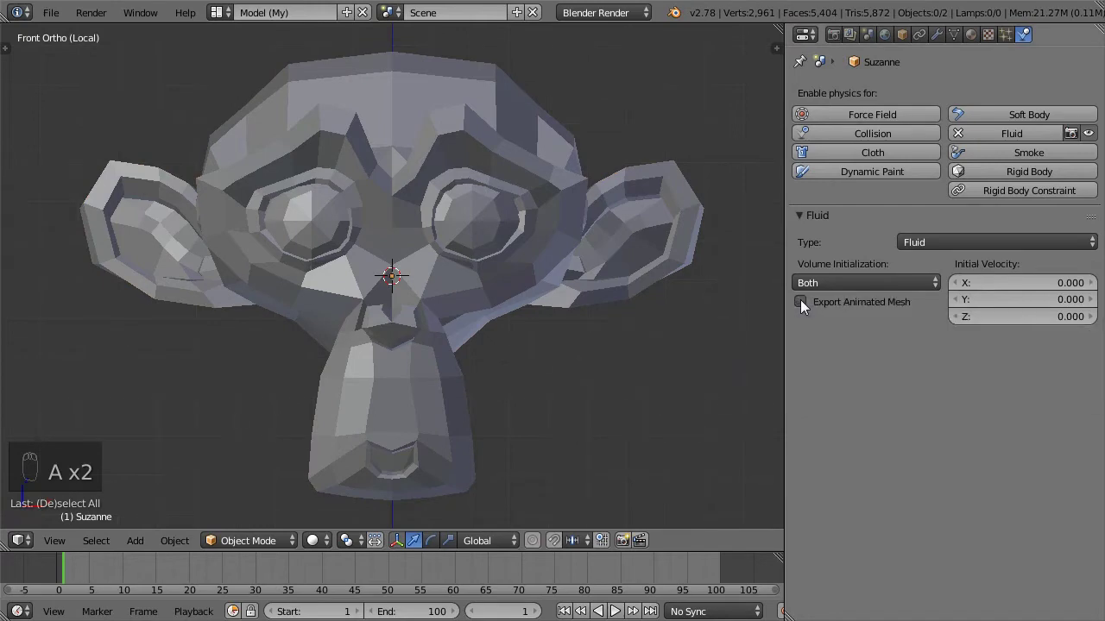
# Step: Switch to solid shading and untick Export Animated Mesh on Suzanne, viewed from the front
pyautogui.moveTo(569, 246); pyautogui.dragTo(504, 300)
pyautogui.moveTo(557, 246); pyautogui.dragTo(491, 270)
pyautogui.click(504, 299)
pyautogui.moveTo(492, 270); pyautogui.dragTo(497, 248)
pyautogui.click(497, 248)
pyautogui.rightClick(498, 248)
pyautogui.moveTo(504, 271); pyautogui.dragTo(510, 293)
pyautogui.press('KP_1')
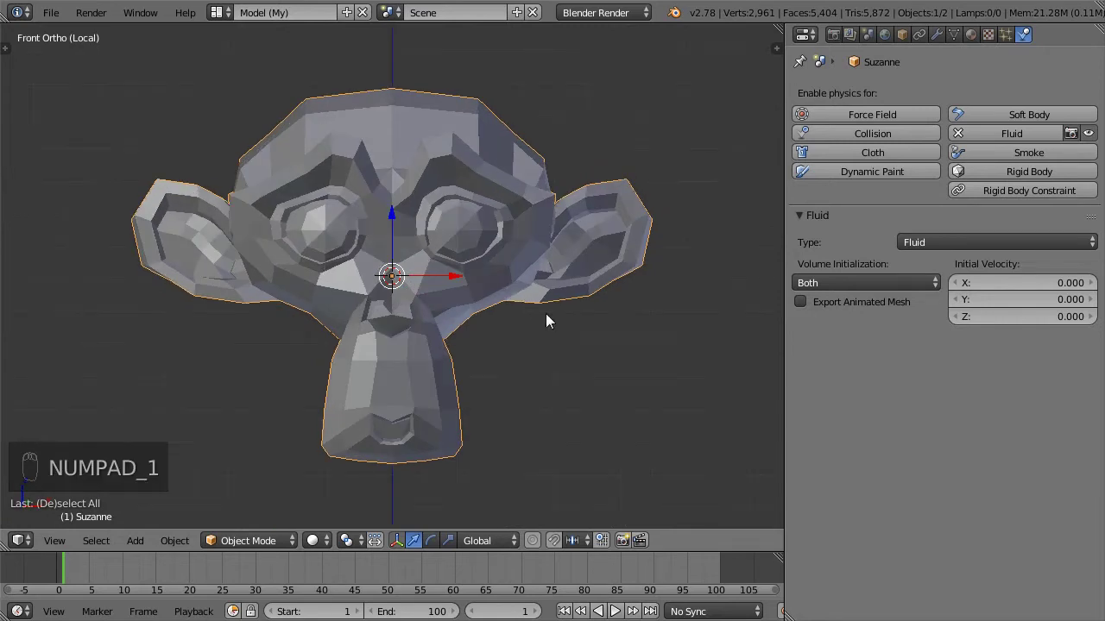